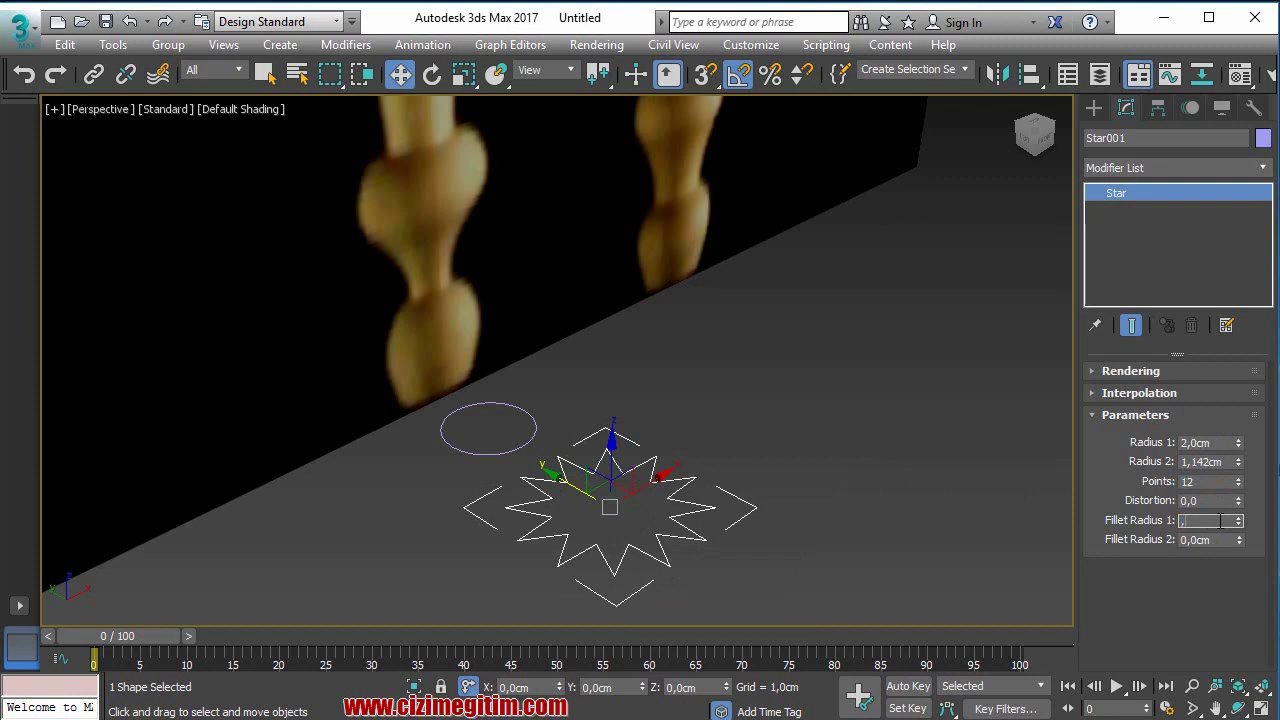
# - Give the star rounded tips by confirming Fillet Radius 1 and Fillet Radius 2 values
pyautogui.press('Return')
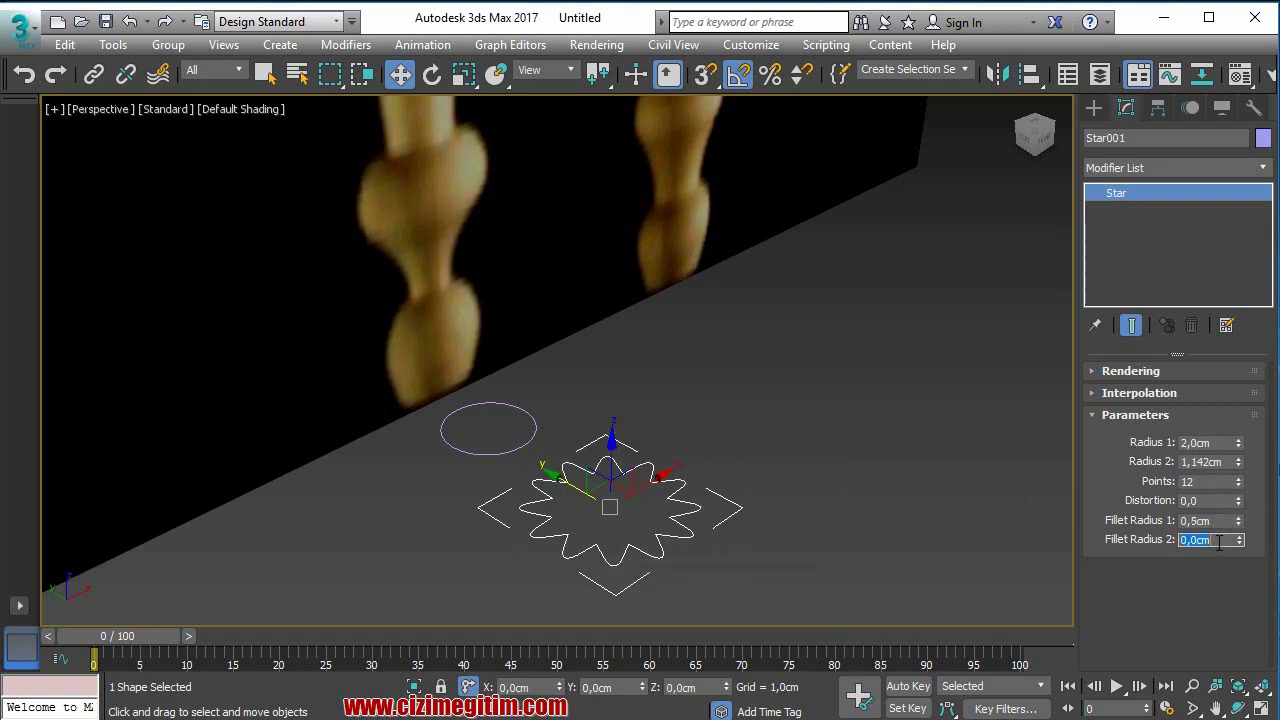
pyautogui.press('Return')
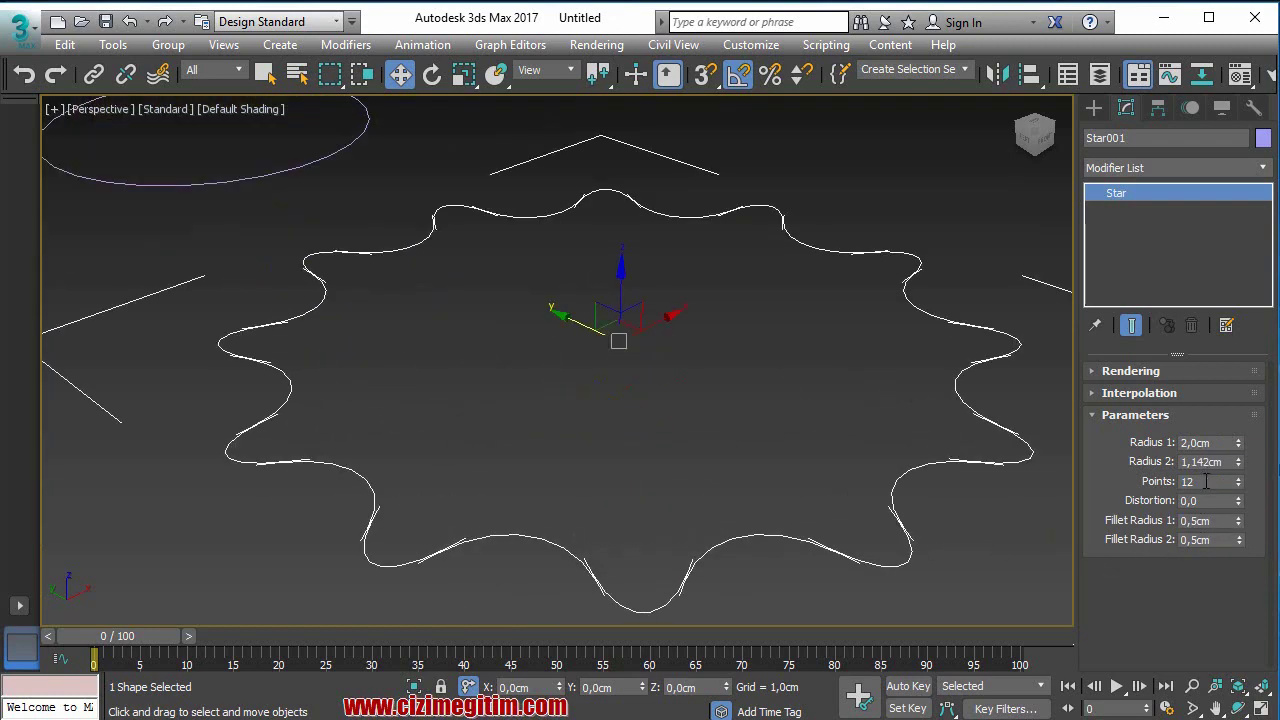
# - Confirm the smaller second fillet and set the star's outer radius to 2.0 cm
pyautogui.press('Return')
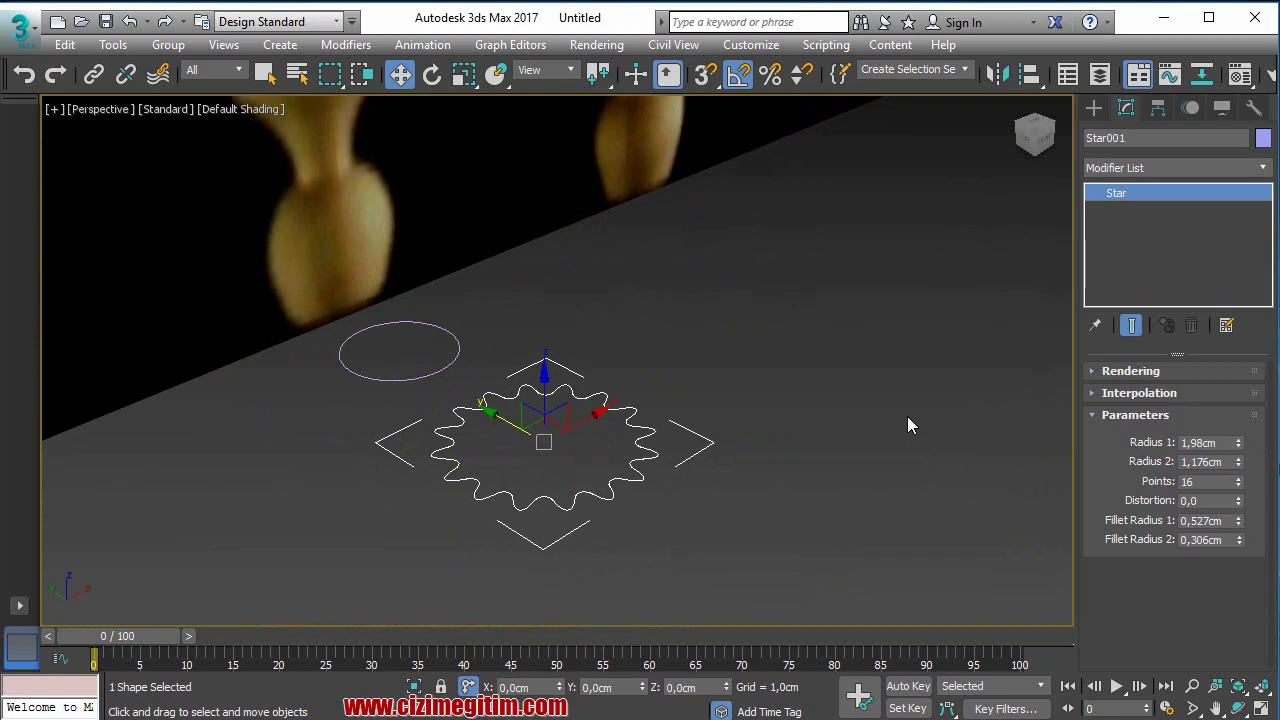
pyautogui.press('ctrl+z')
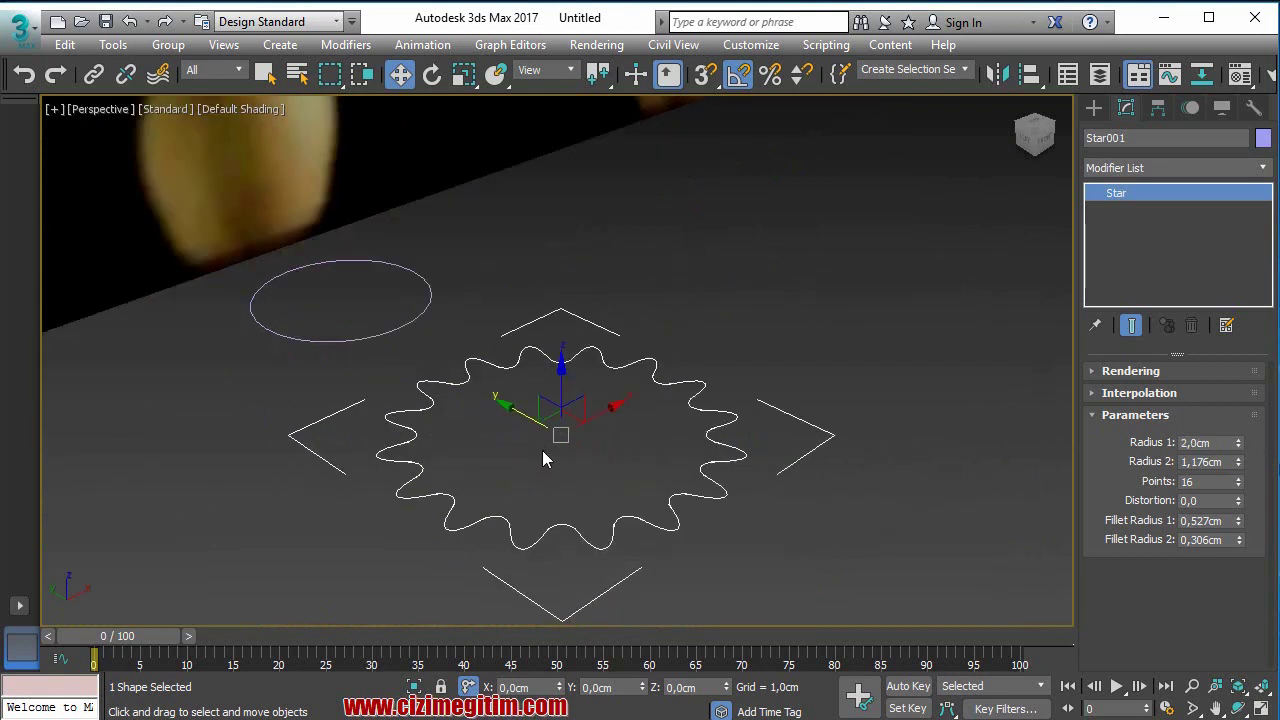
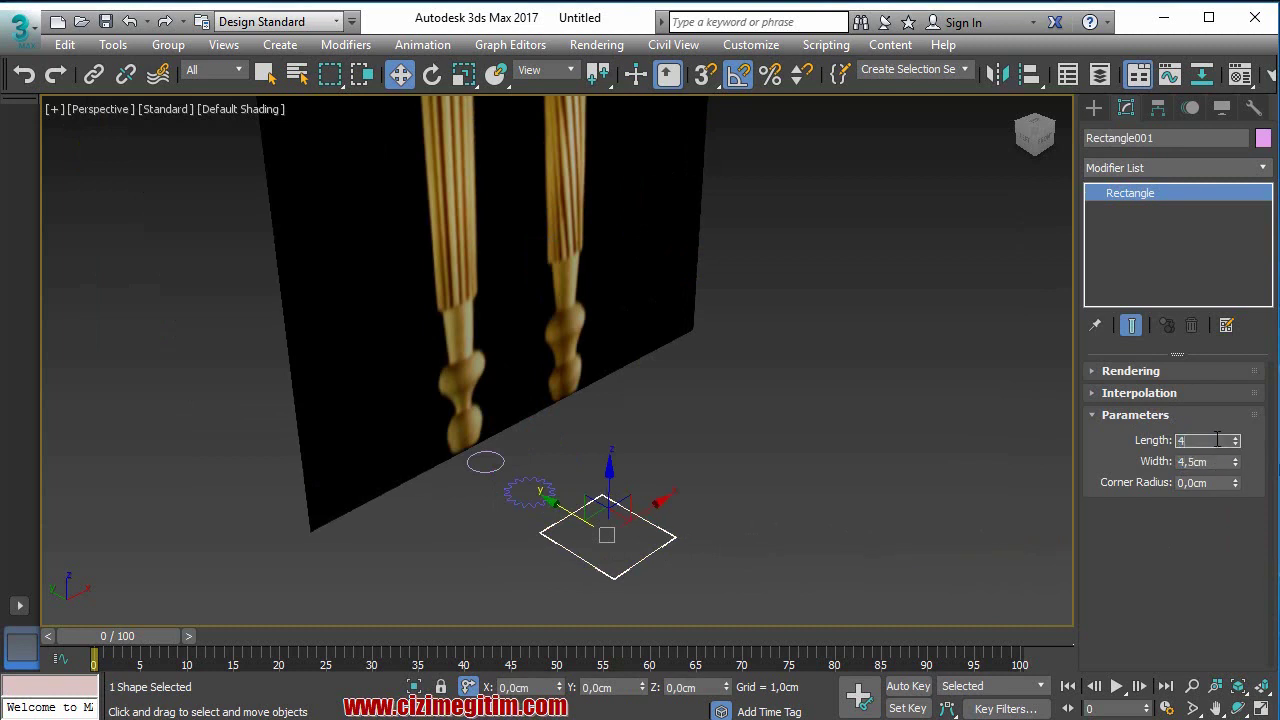
# - Make the new rectangle a 4.5 cm by 4.5 cm square with no corner radius
pyautogui.press('Return')
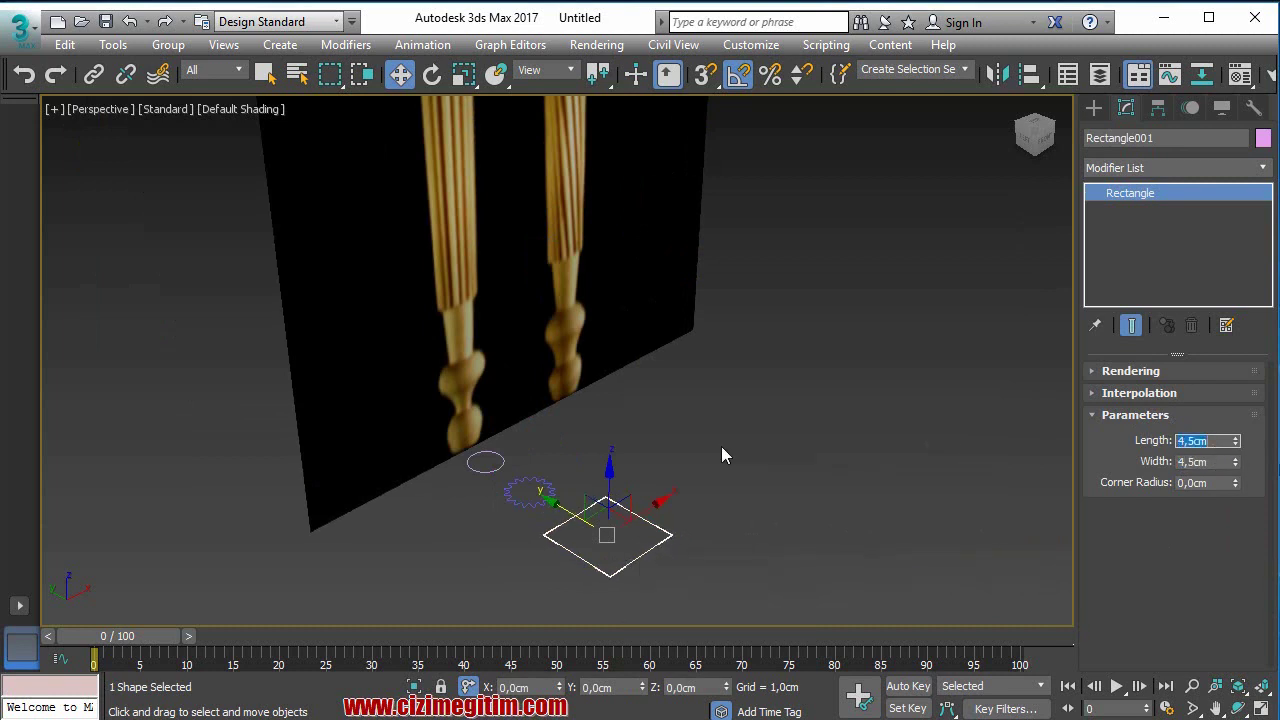